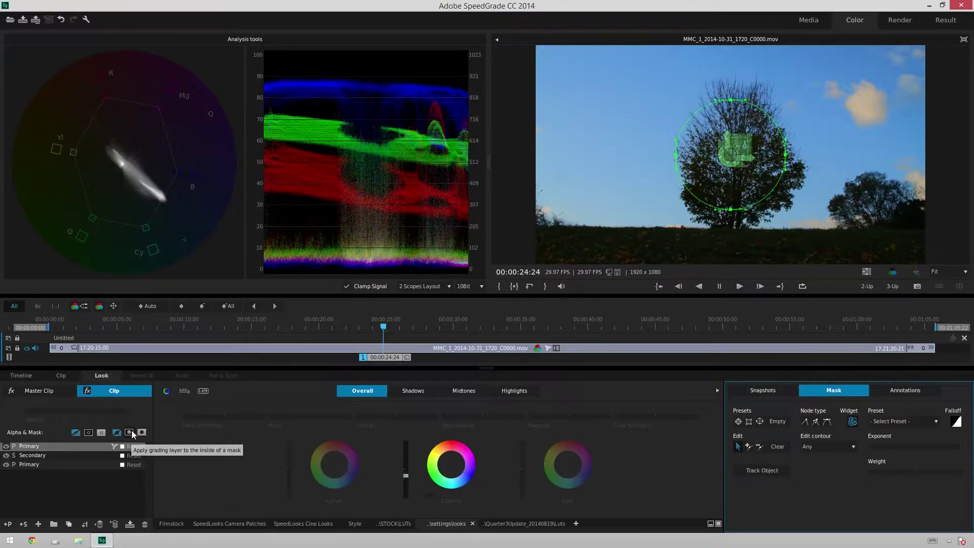
# Step: Apply the Primary layer's vignette grade to the inside of the circular tree mask
pyautogui.click(134, 434)
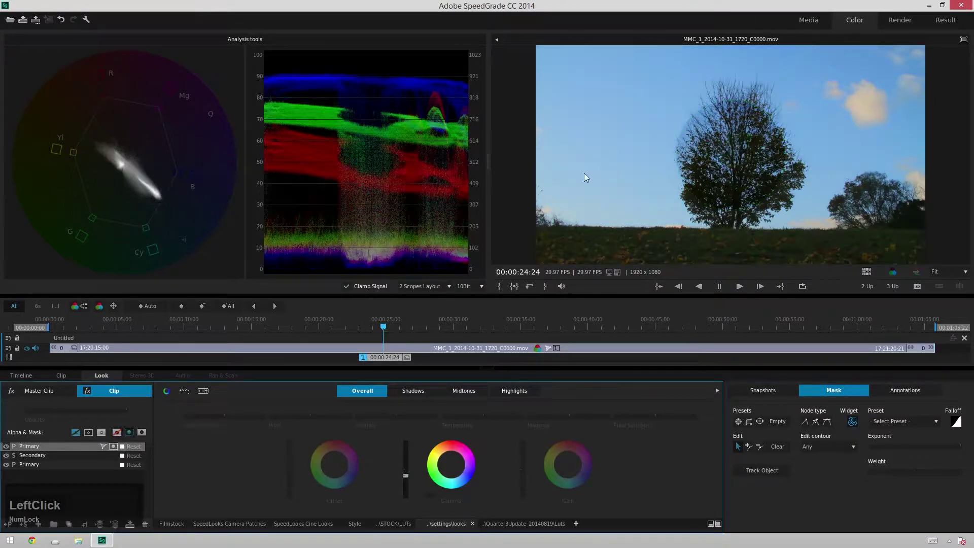
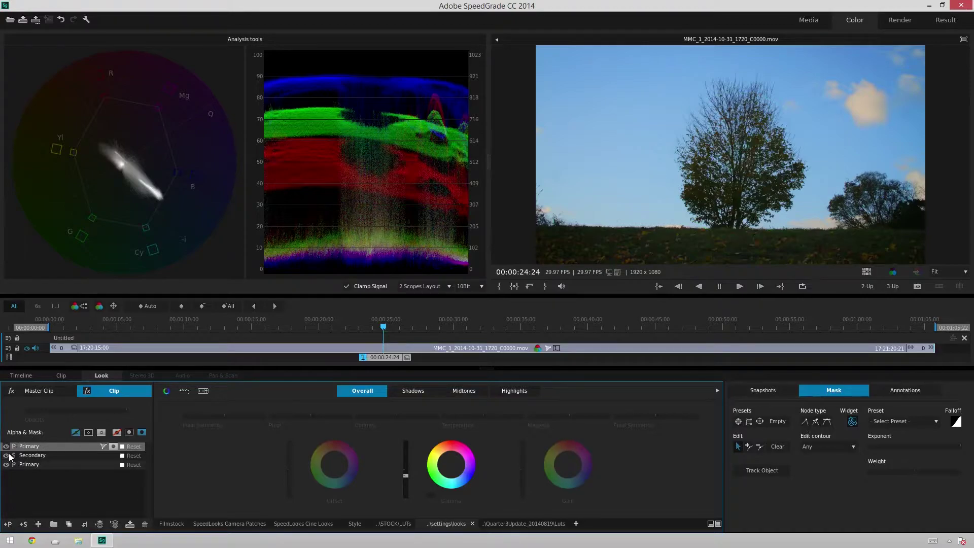
# Step: Hide the Primary layer, qualify the grass greens on the Secondary layer and lift their Gamma
pyautogui.click(7, 452)
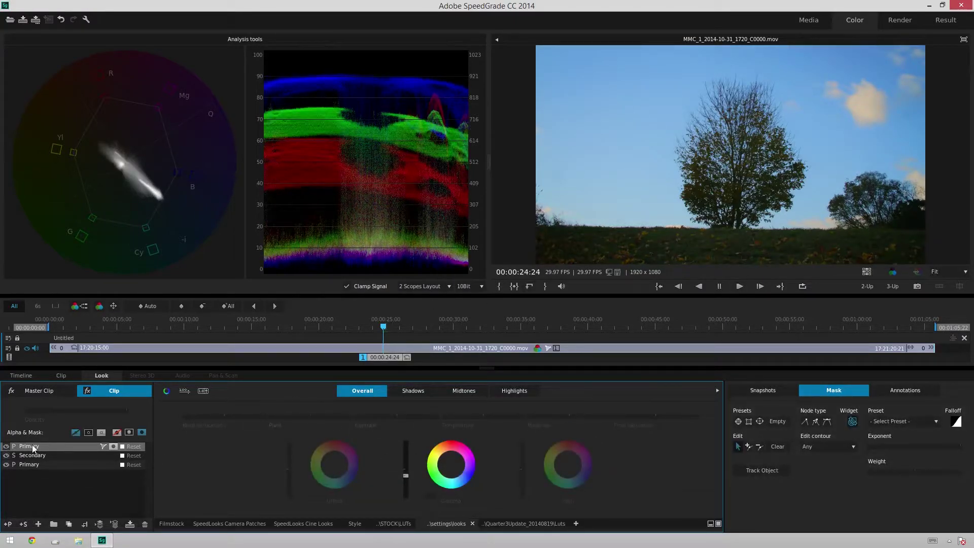
pyautogui.click(37, 458)
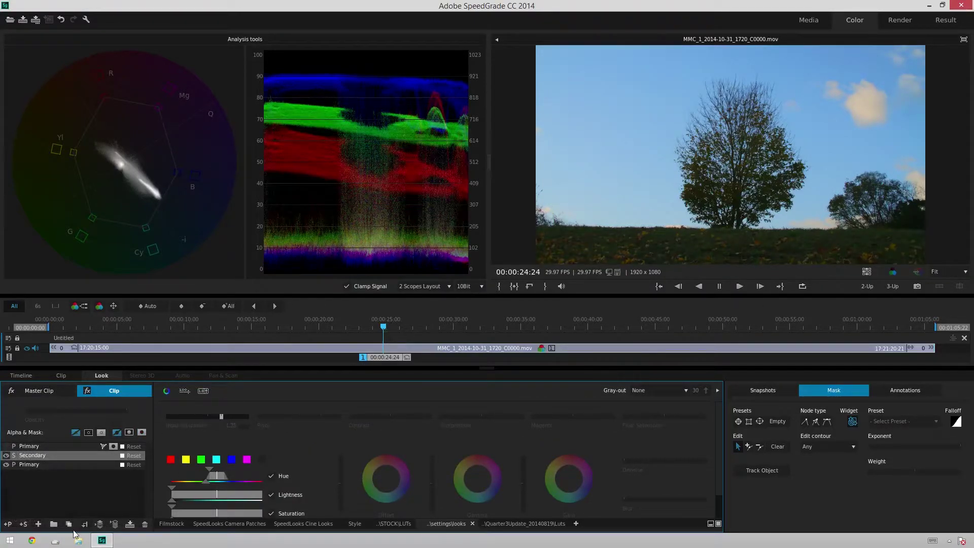
pyautogui.click(28, 526)
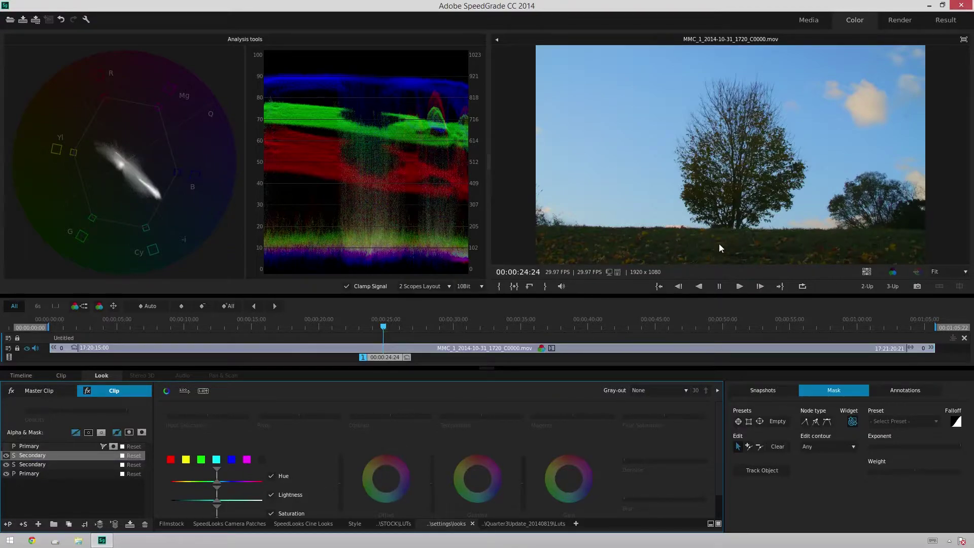
pyautogui.click(207, 464)
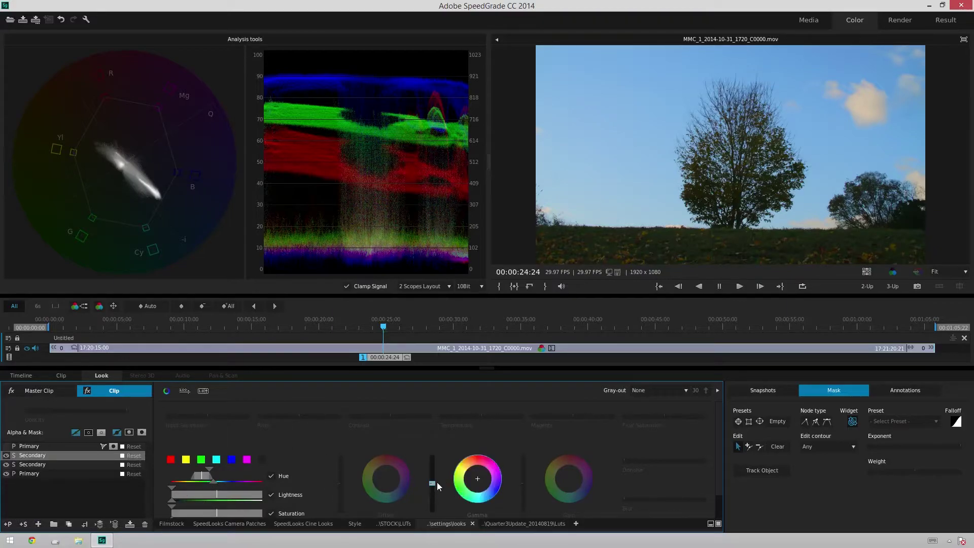
pyautogui.click(435, 486)
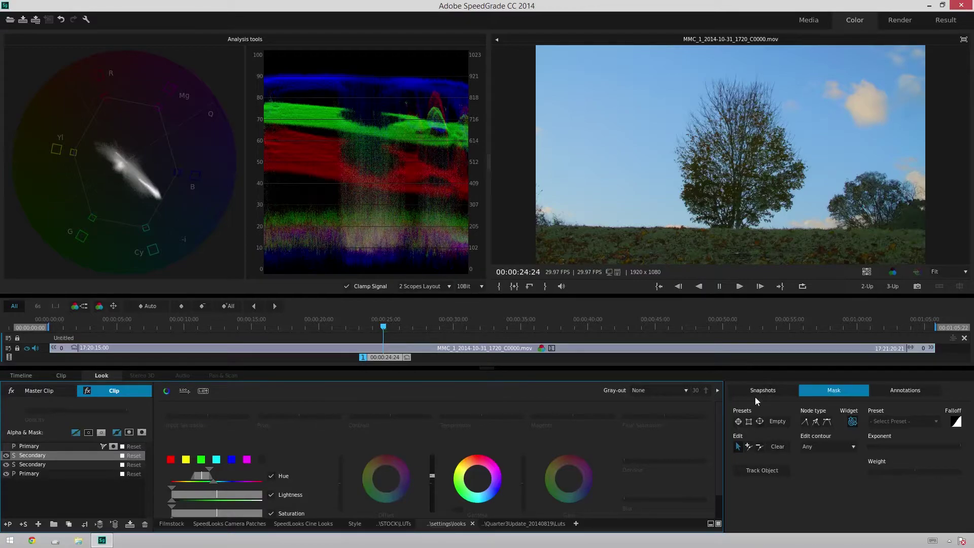
# Step: Add a rectangle mask to the Secondary layer and move it down over the grass
pyautogui.click(755, 423)
pyautogui.scroll(-3)
pyautogui.click(950, 279)
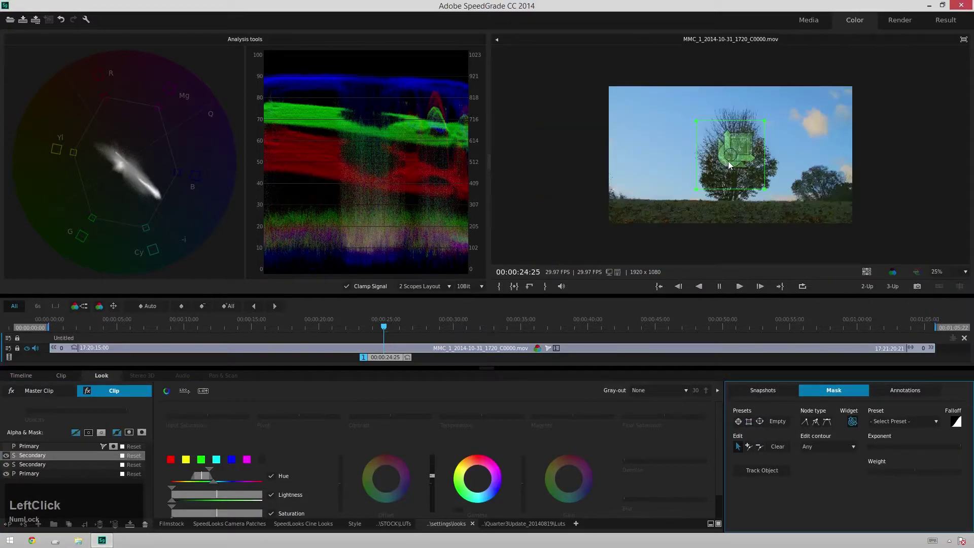
pyautogui.press('ctrl+shift+z')
pyautogui.press('z')
pyautogui.click(734, 161)
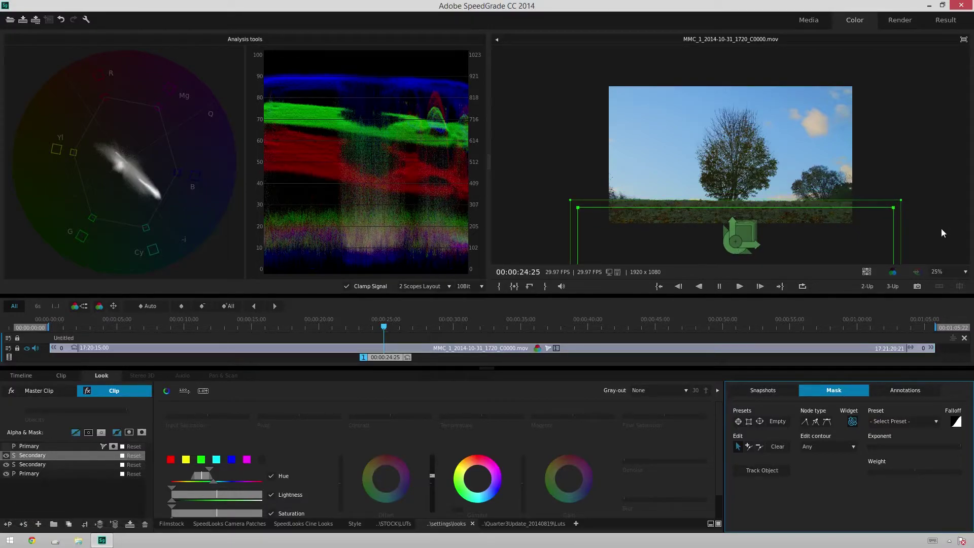
# Step: Drag the mask's top edge up to the horizon and fit the frame back in the viewer
pyautogui.click(896, 211)
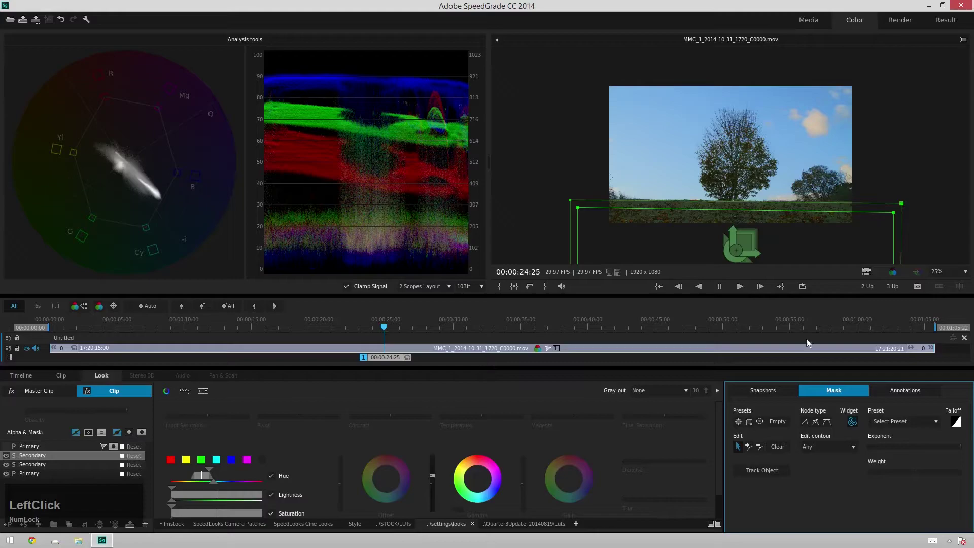
pyautogui.click(854, 424)
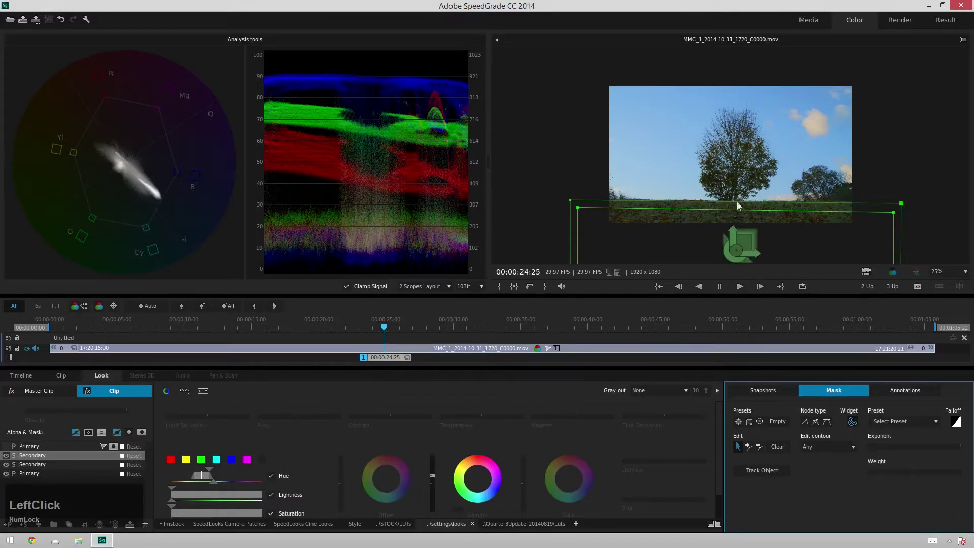
pyautogui.click(965, 274)
# Step: Hide the mask outline and raise the grass Input Saturation to 1.05 with a contrast tweak
pyautogui.click(435, 479)
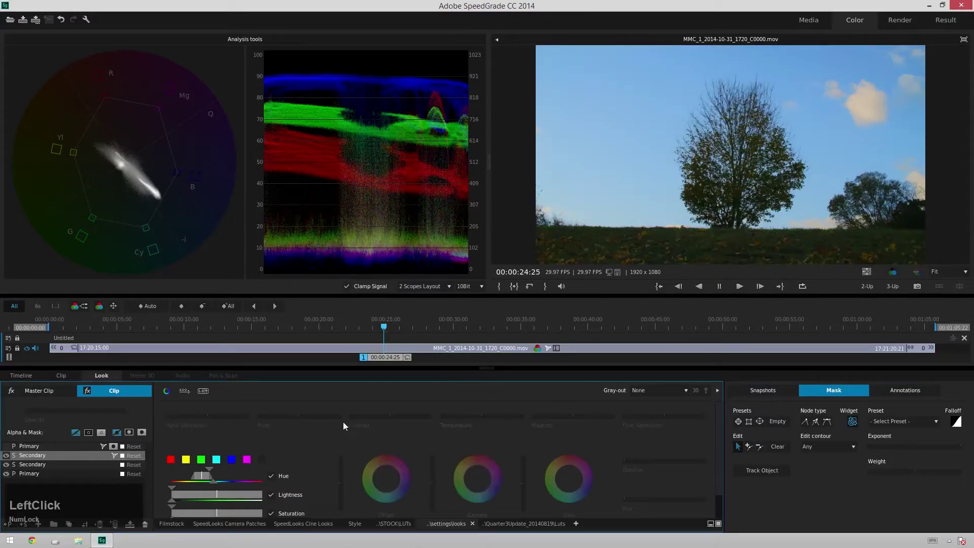
pyautogui.click(531, 485)
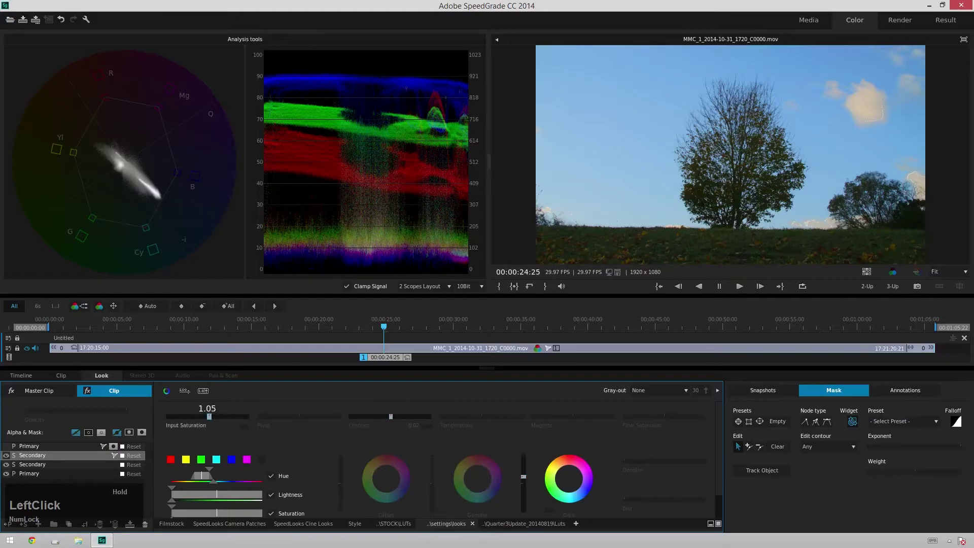
pyautogui.click(437, 483)
pyautogui.click(344, 488)
# Step: Shift Magenta to -0.02 and fine-tune the Gamma and Gain levels of the grass
pyautogui.click(485, 423)
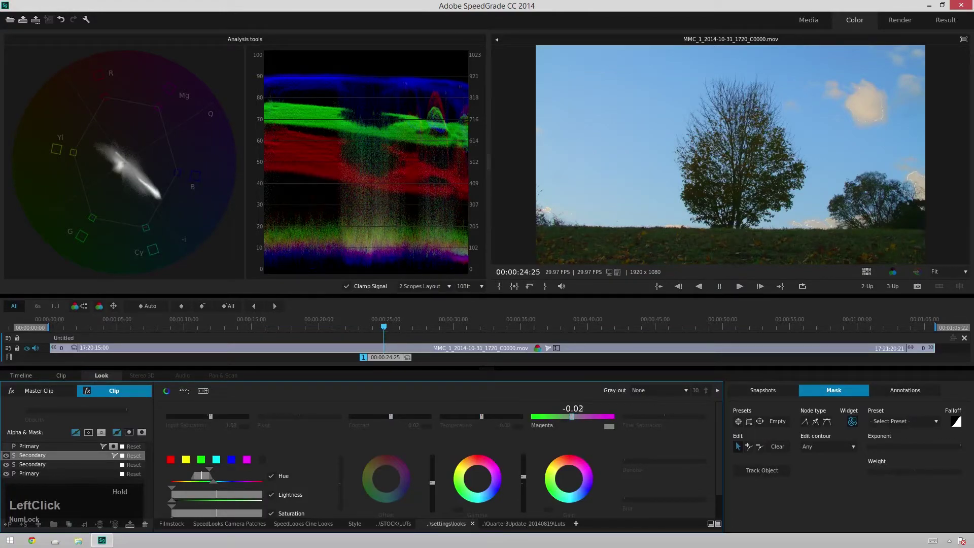
pyautogui.click(286, 428)
pyautogui.click(438, 489)
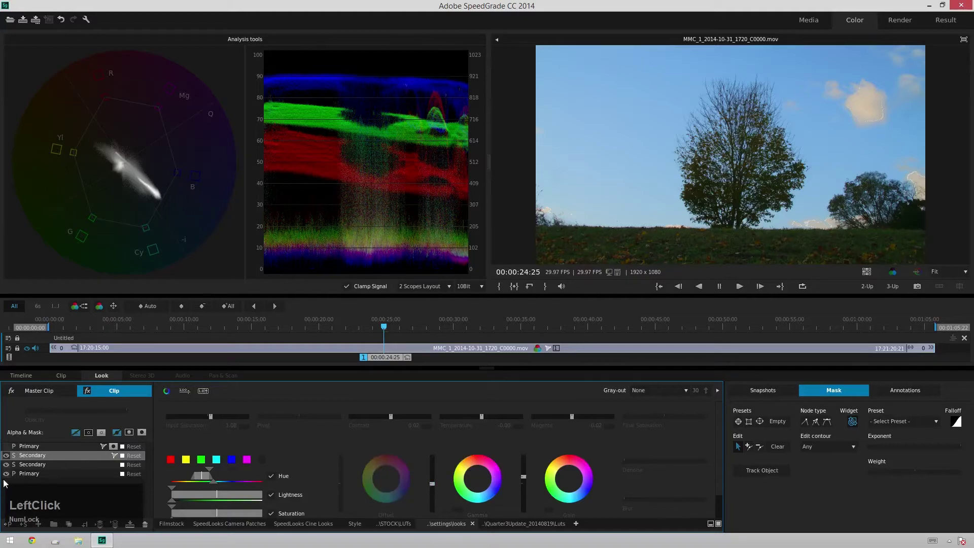
# Step: Apply the Secondary grade inside its grass mask and begin renaming the Primary layer 'Vin'
pyautogui.click(7, 460)
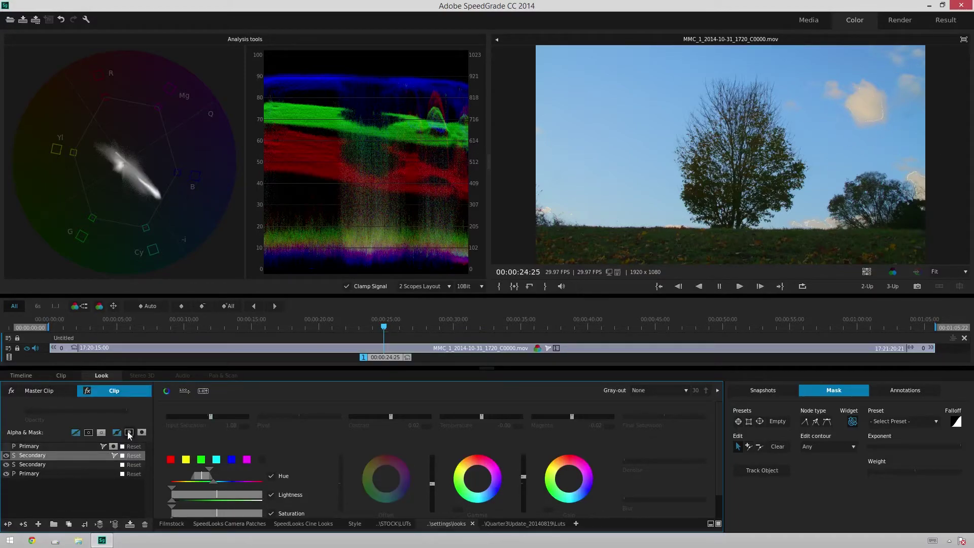
pyautogui.click(130, 435)
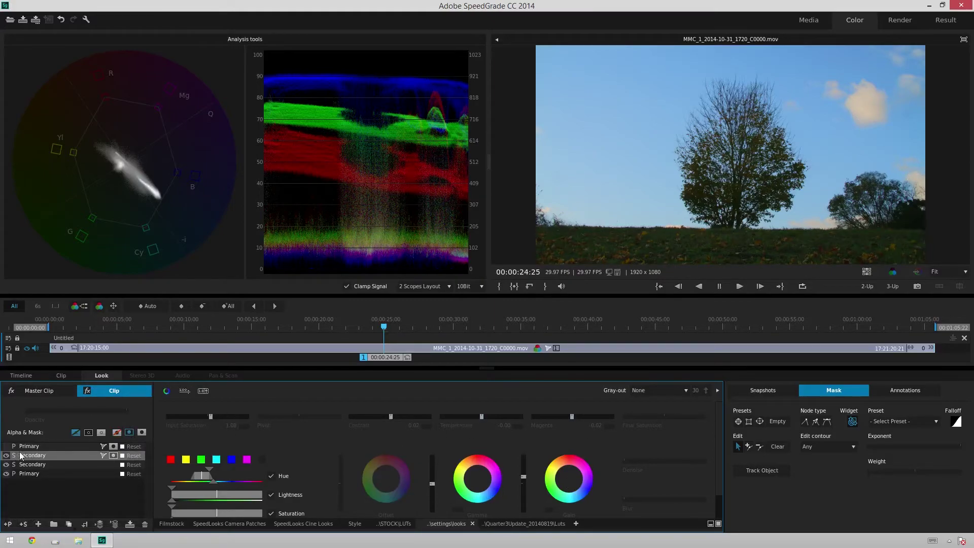
pyautogui.click(13, 457)
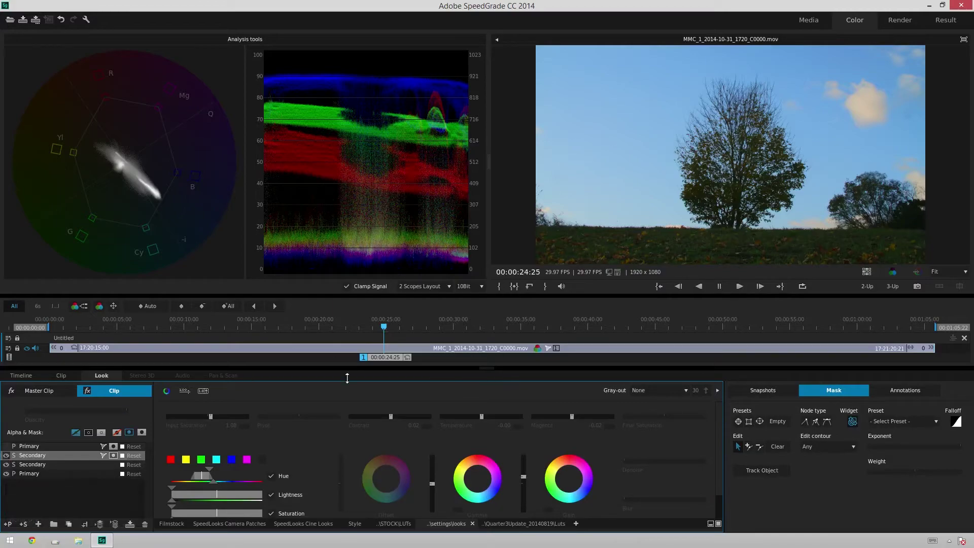